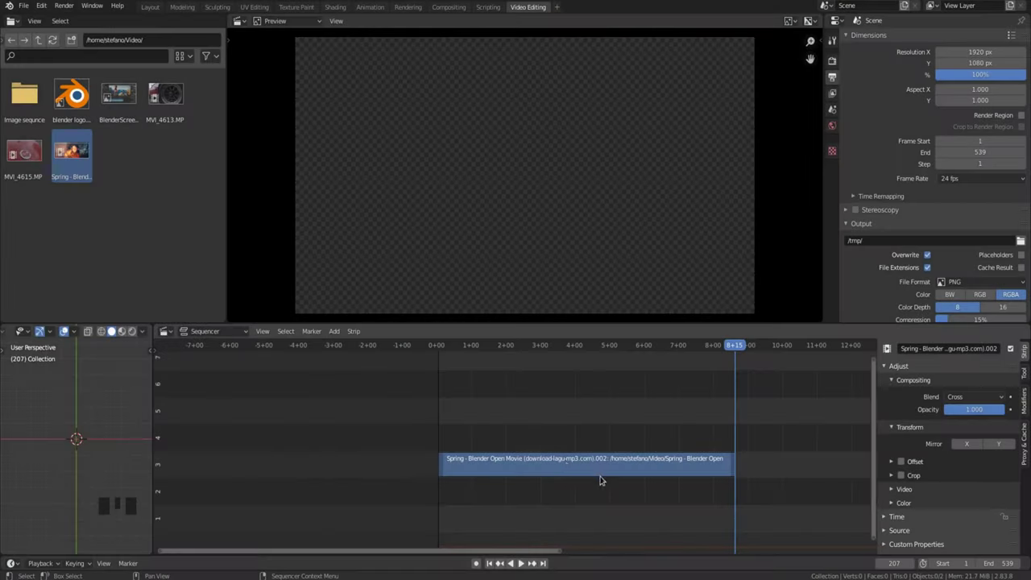
- Select the Spring movie strip, undo a stray move, and add a Fade In and Out to it
click(567, 462)
drag(567, 462, 632, 453)
key(ctrl+z)
click(597, 469)
drag(597, 469, 646, 480)
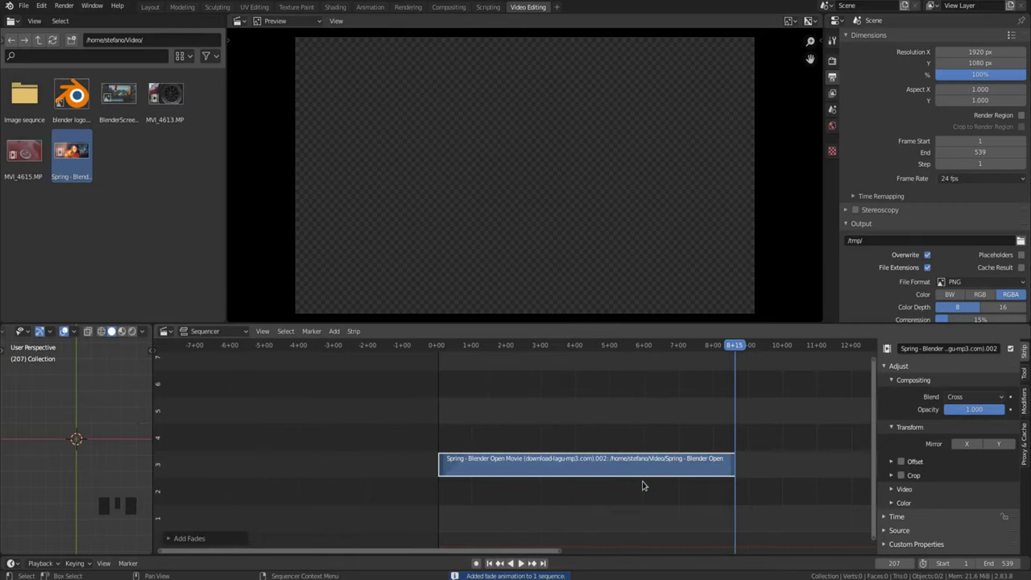
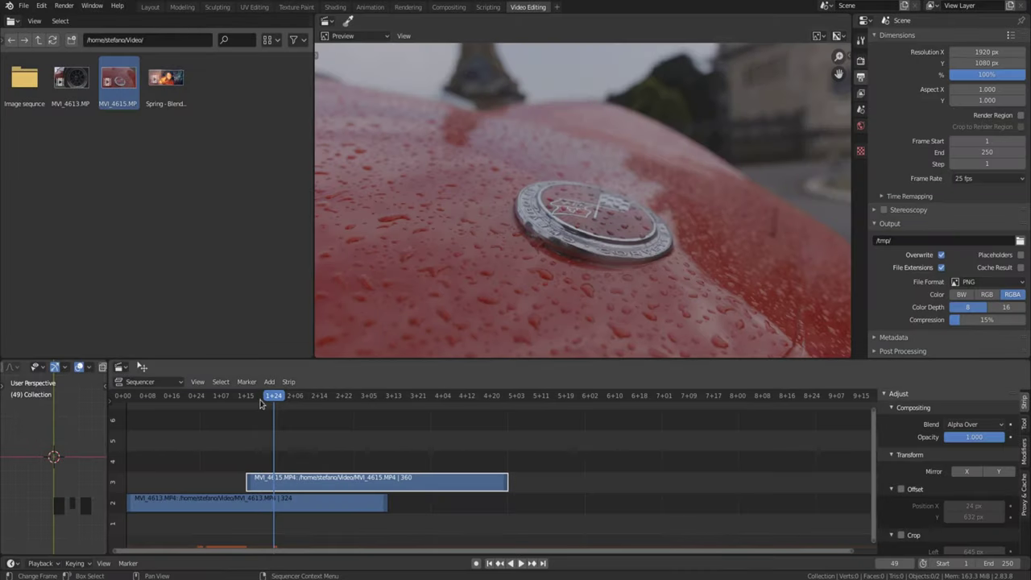
- Scrub the playhead to a slightly later frame of the stacked car clips
drag(269, 393, 242, 400)
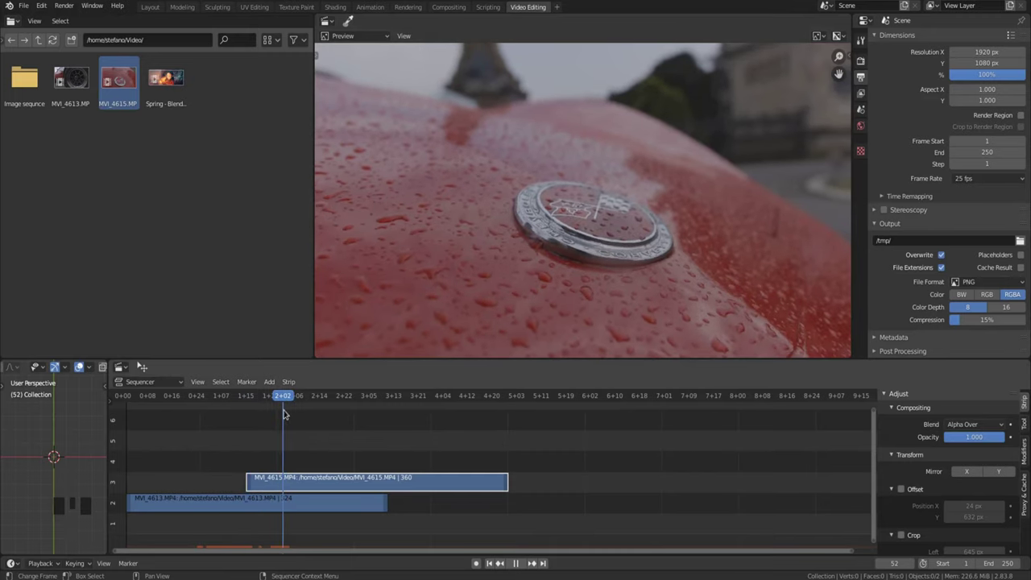
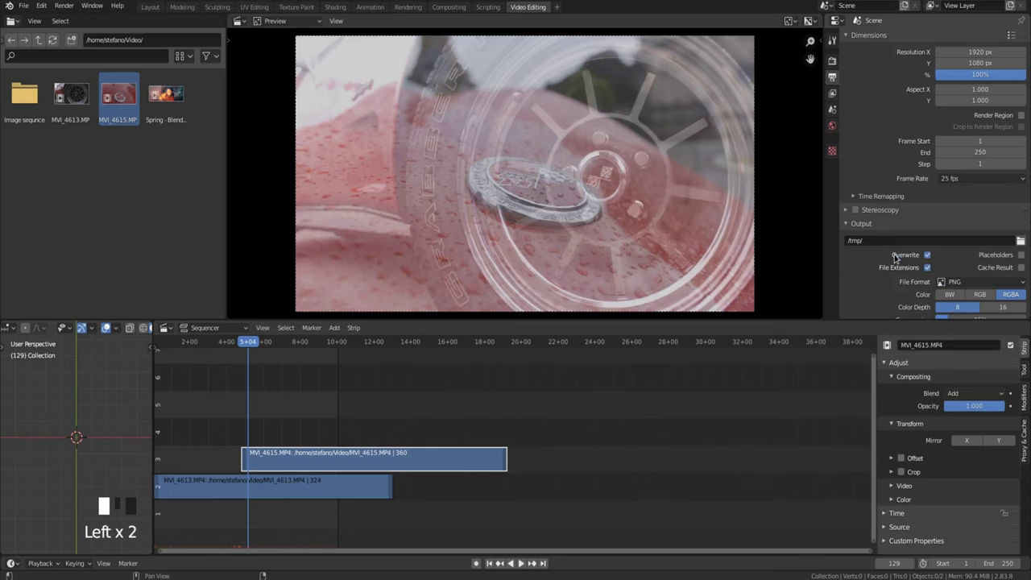
- Play the sequence while cycling the top car clip's blend mode through to Difference
key(space)
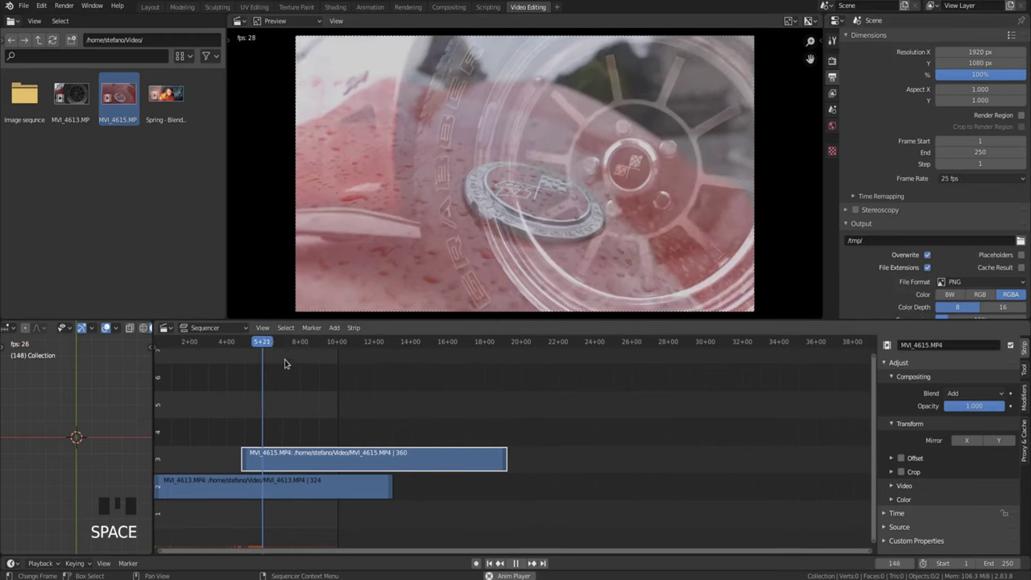
key(space)
drag(282, 343, 327, 411)
key(space)
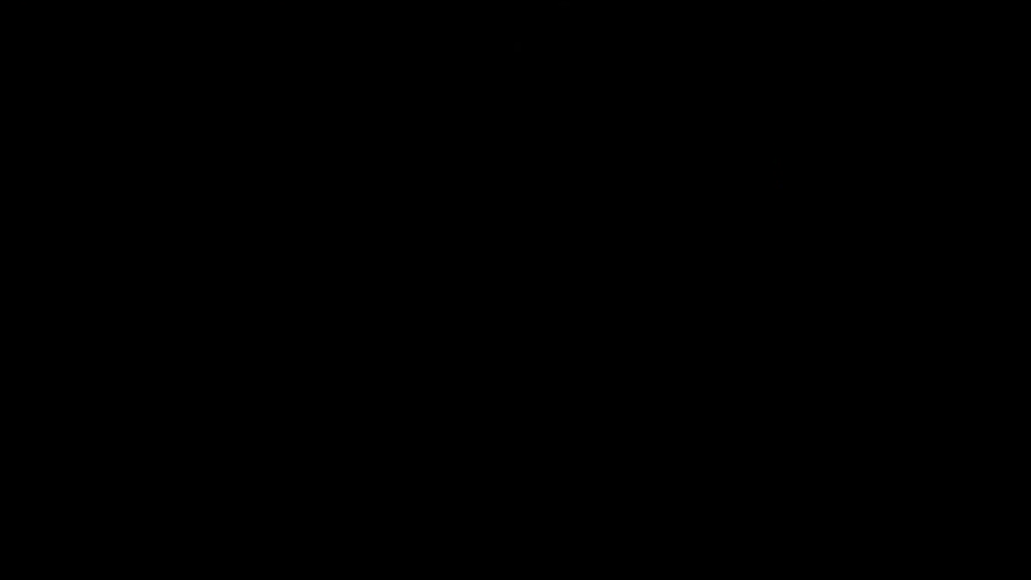
- Drag across the sequencer area to bring the Spring movie timeline into view
drag(270, 384, 396, 474)
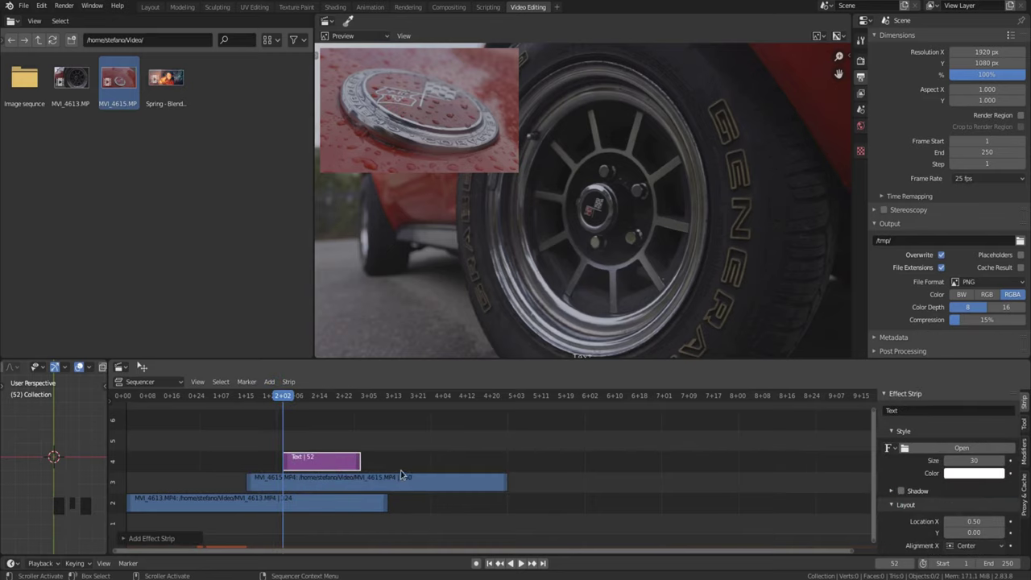
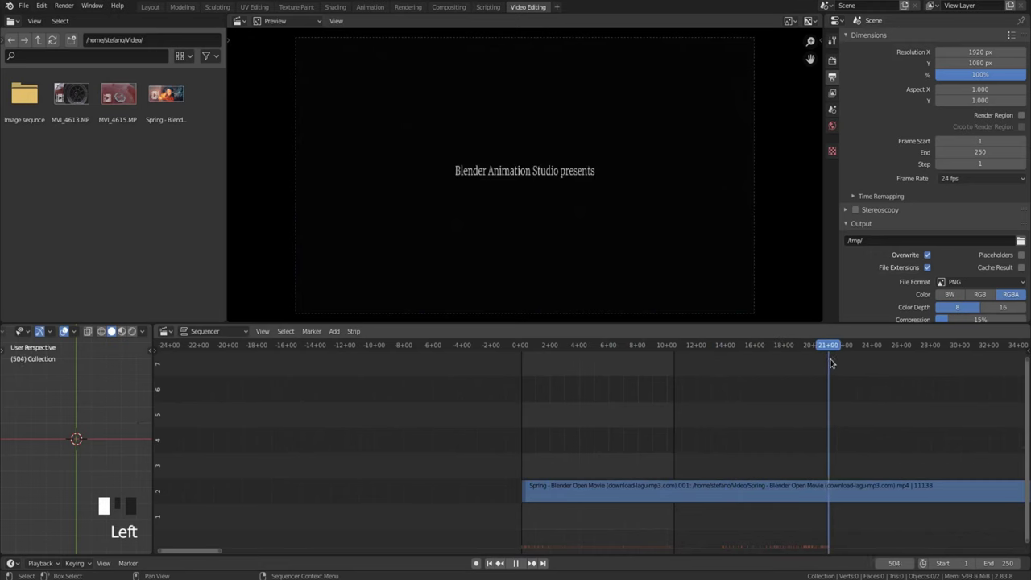
- Duplicate the Spring movie strip onto the channel below and shift the copy later in time
click(865, 491)
key(k)
click(917, 490)
drag(917, 488, 873, 490)
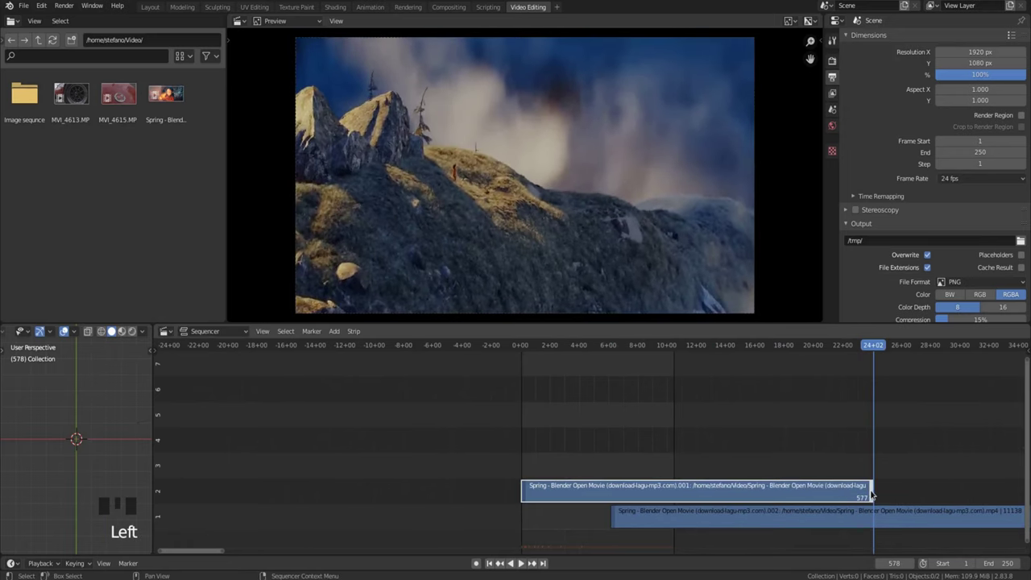
- Trim the first Spring strip's end to 170 frames and frame both strips in view
drag(873, 491, 561, 530)
key(shift+b)
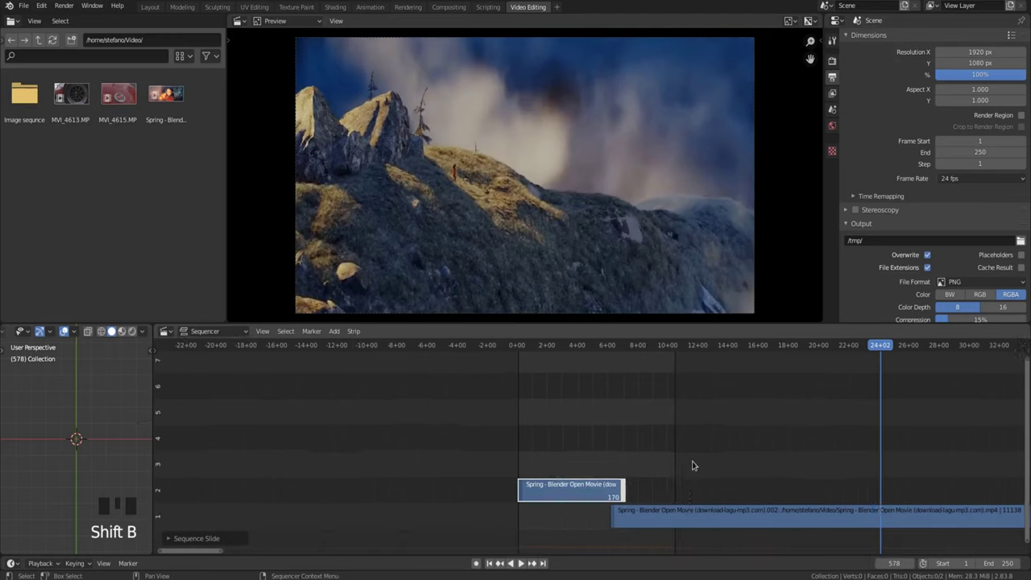
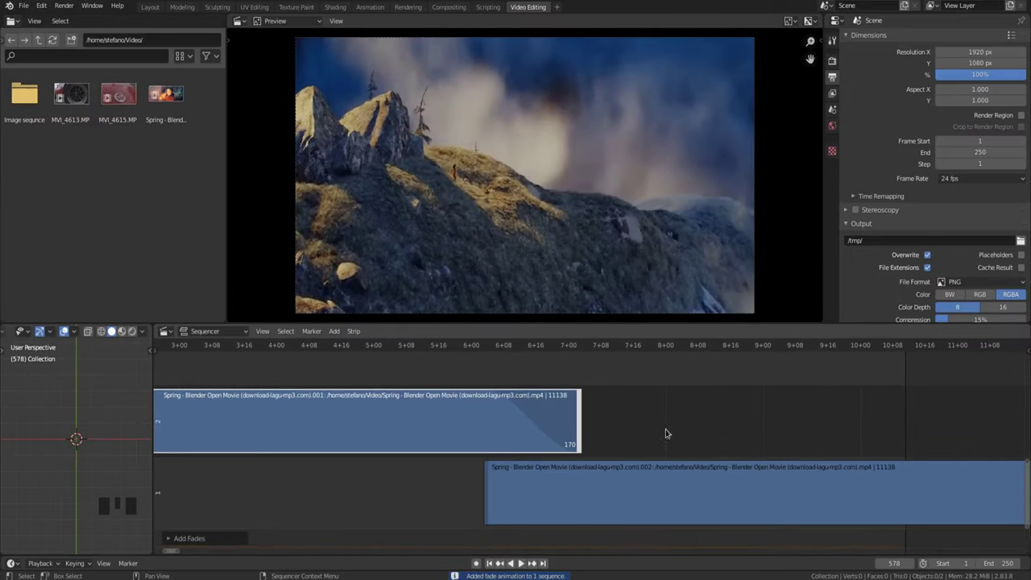
- Zoom in on the overlapping strip ends and play the crossfade between them
drag(674, 425, 378, 339)
drag(377, 339, 382, 345)
key(space)
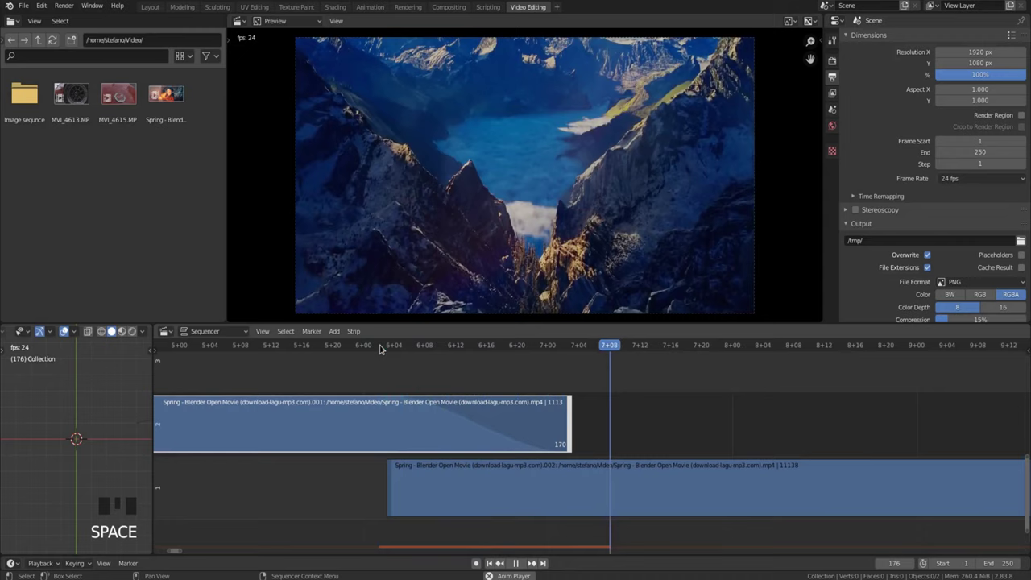
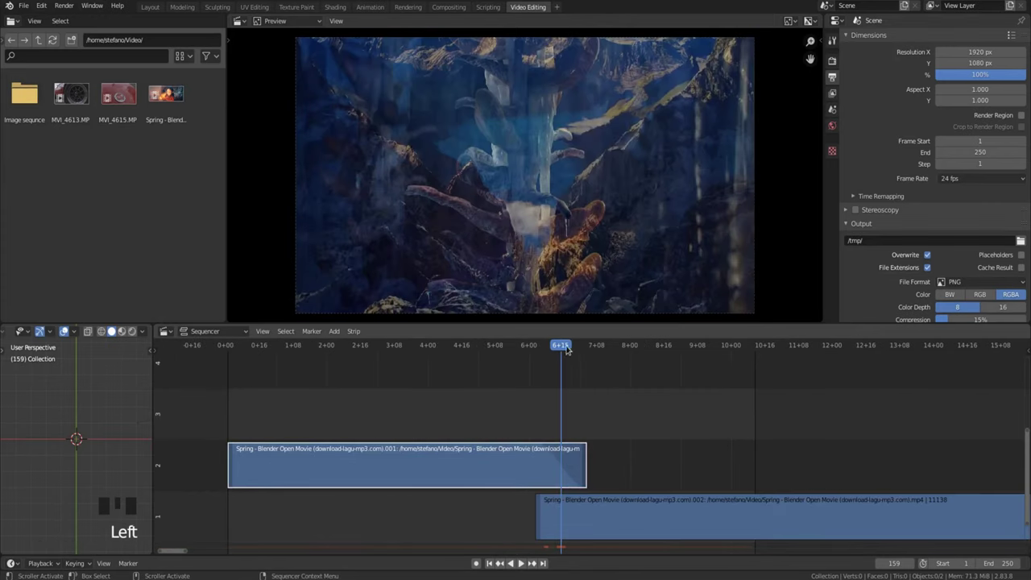
- Toggle between the strip timeline and the Graph Editor showing the fade's Blend Opacity curve
drag(563, 345, 166, 325)
drag(193, 271, 368, 371)
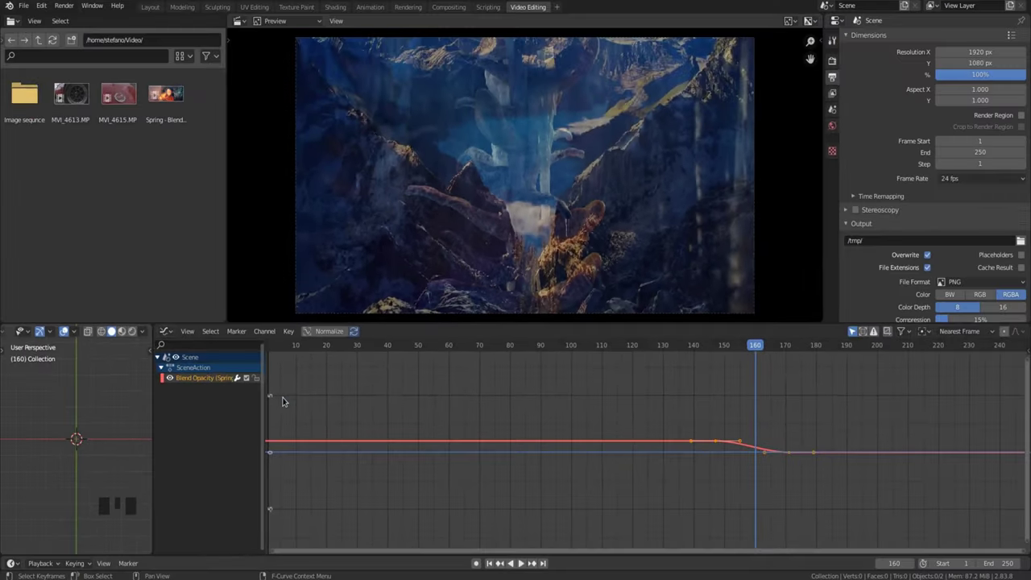
key(shift+F6)
key(shift+F6)
key(shift+F8)
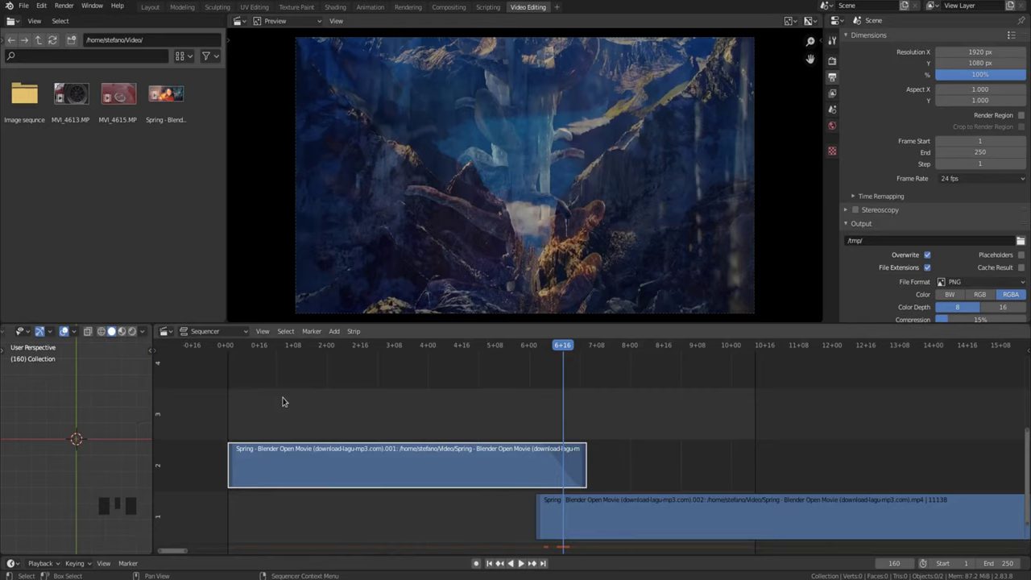
- Settle on the Graph Editor and fit the opacity curve dropping from 1 to 0 into view
key(shift+F6)
key(shift+F6)
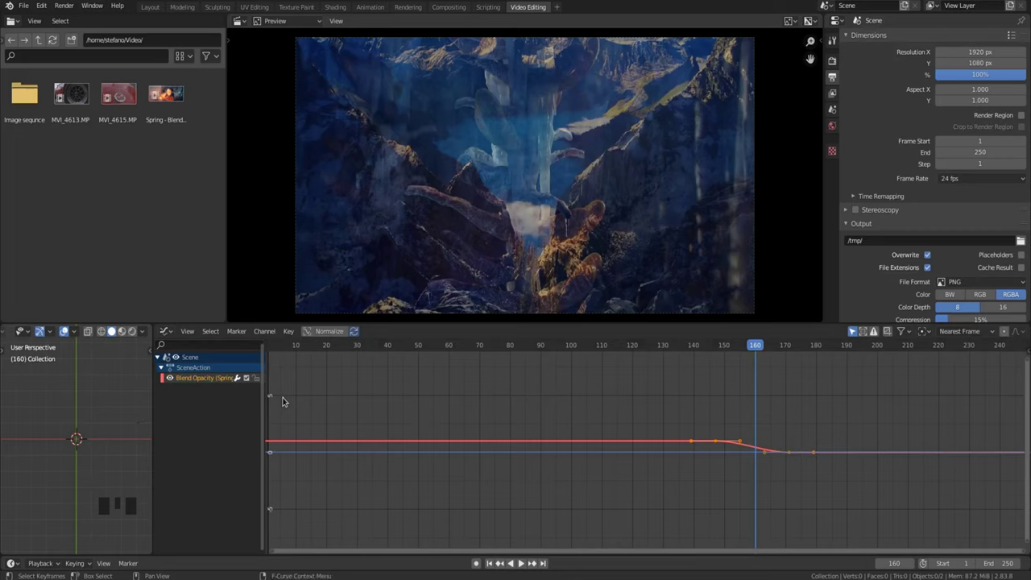
key(KP_Decimal)
key(KP_0)
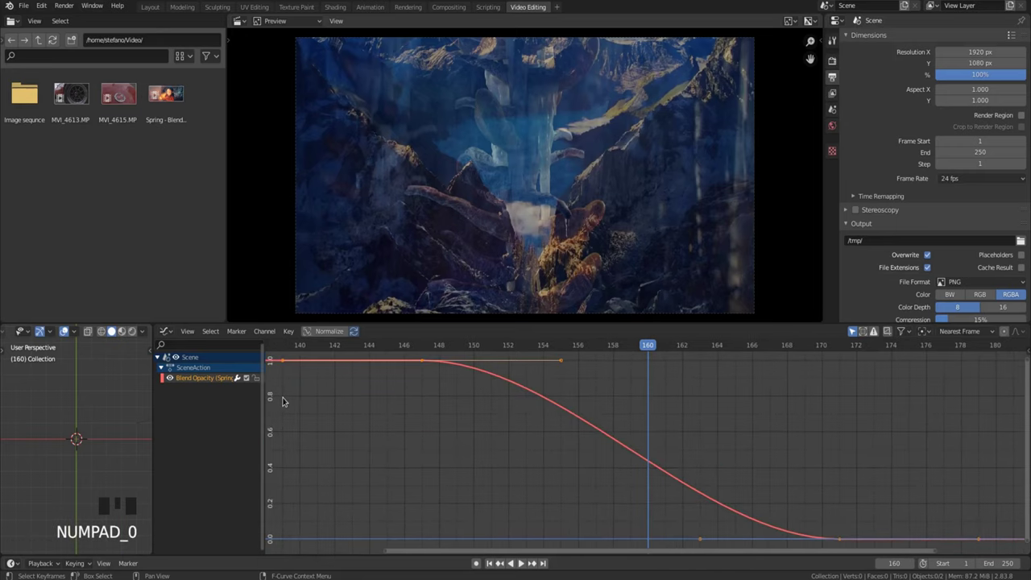
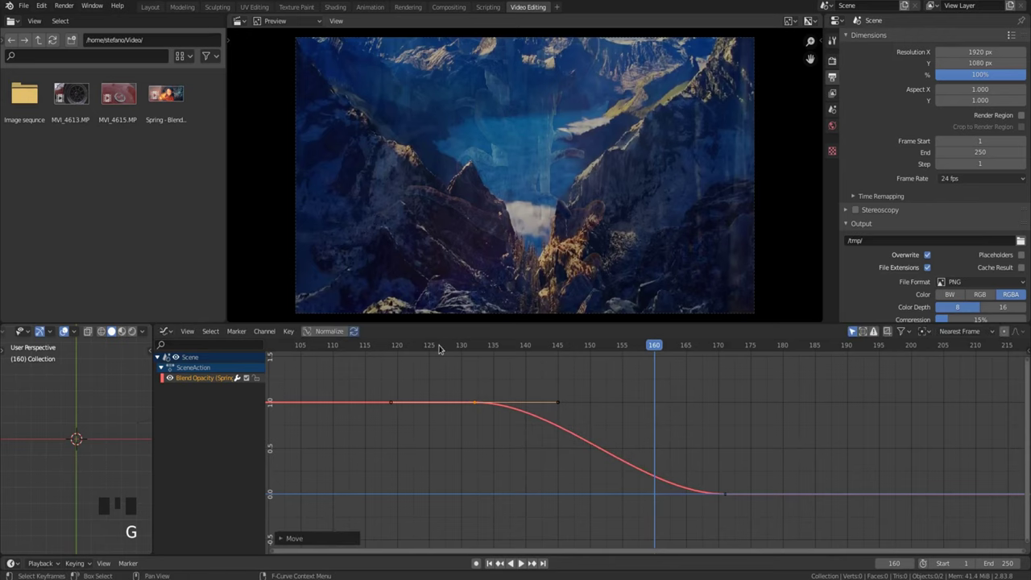
- Confirm the moved keyframe handle so the fade starts near frame 133, then play it
click(441, 343)
key(space)
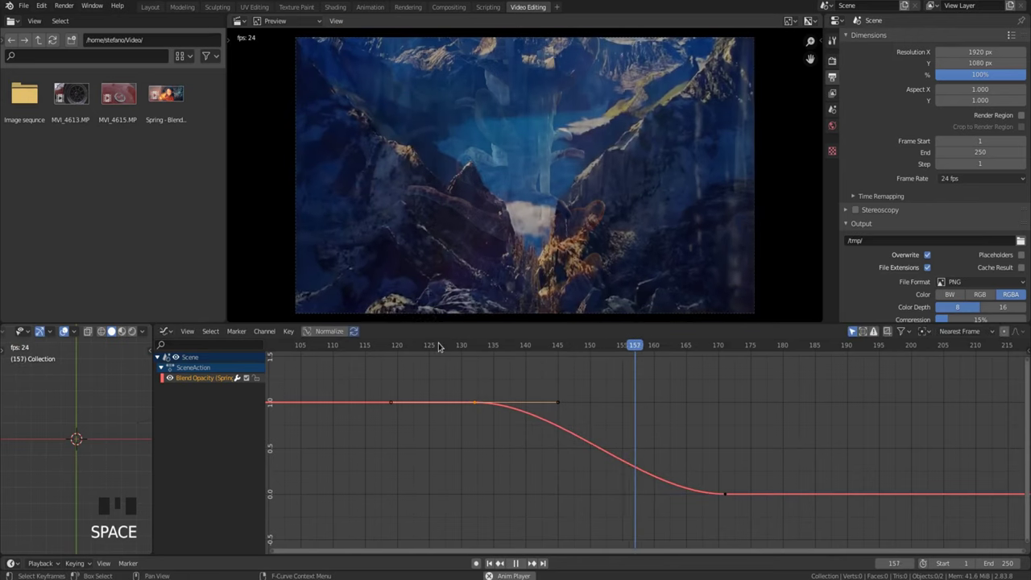
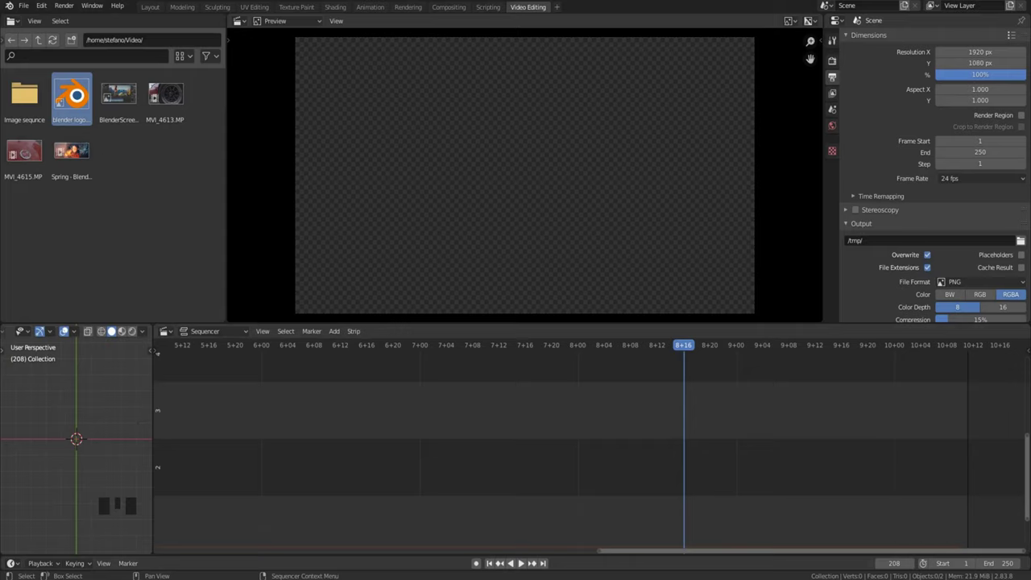
- Drop blender logo.png from the File Browser onto the sequencer timeline
drag(687, 348, 331, 465)
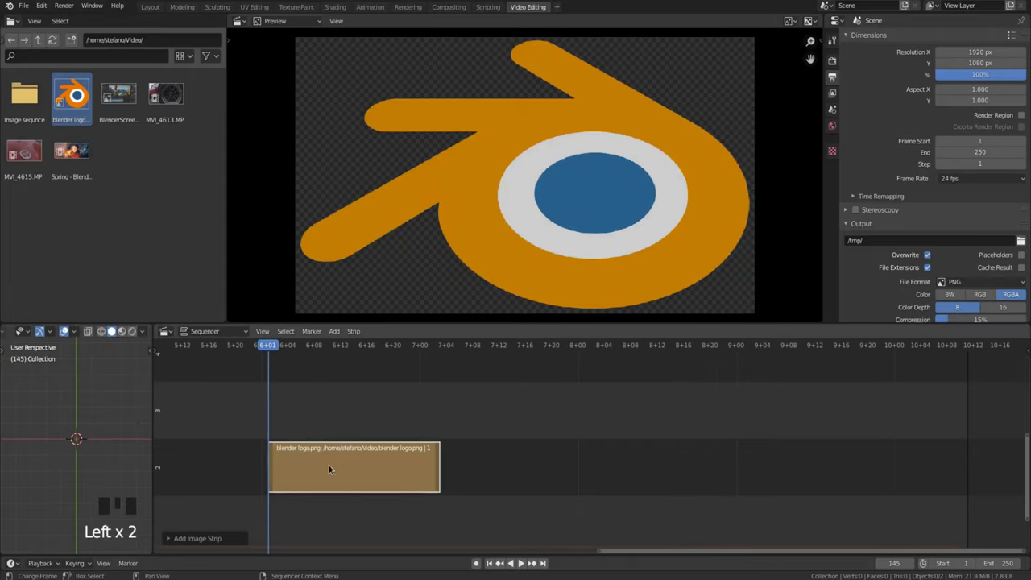
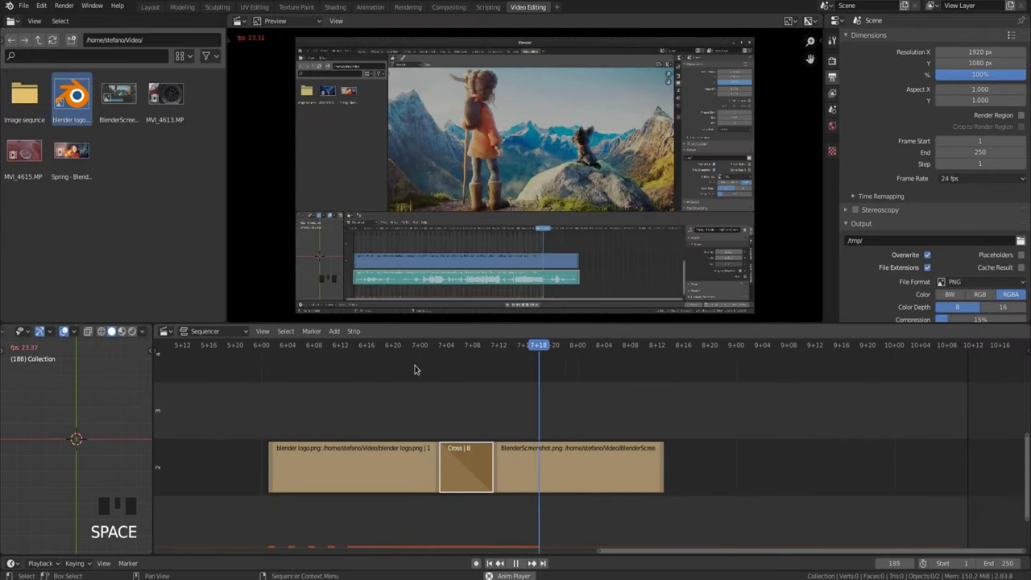
- Stretch the existing Cross transition to 34 frames, play it, then delete it
key(space)
click(391, 463)
drag(392, 466, 197, 344)
key(space)
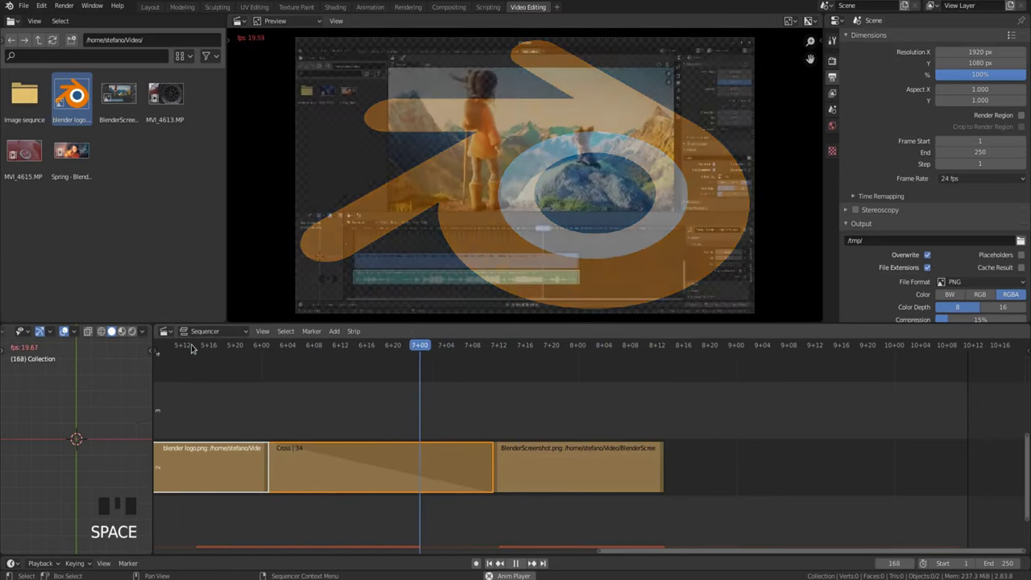
key(space)
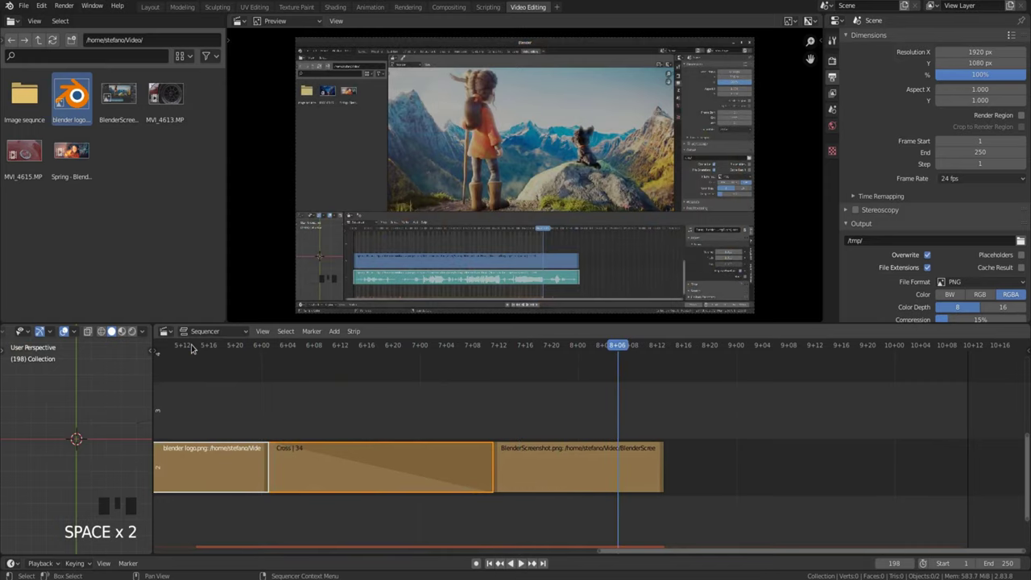
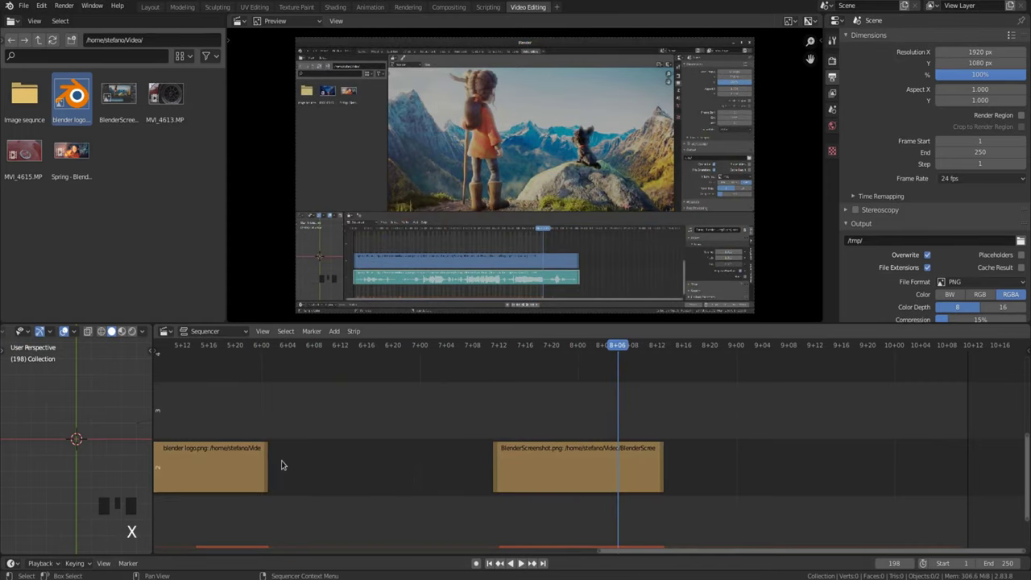
- Select the logo and screenshot strips for a new Cross transition and preview it
click(216, 460)
click(565, 472)
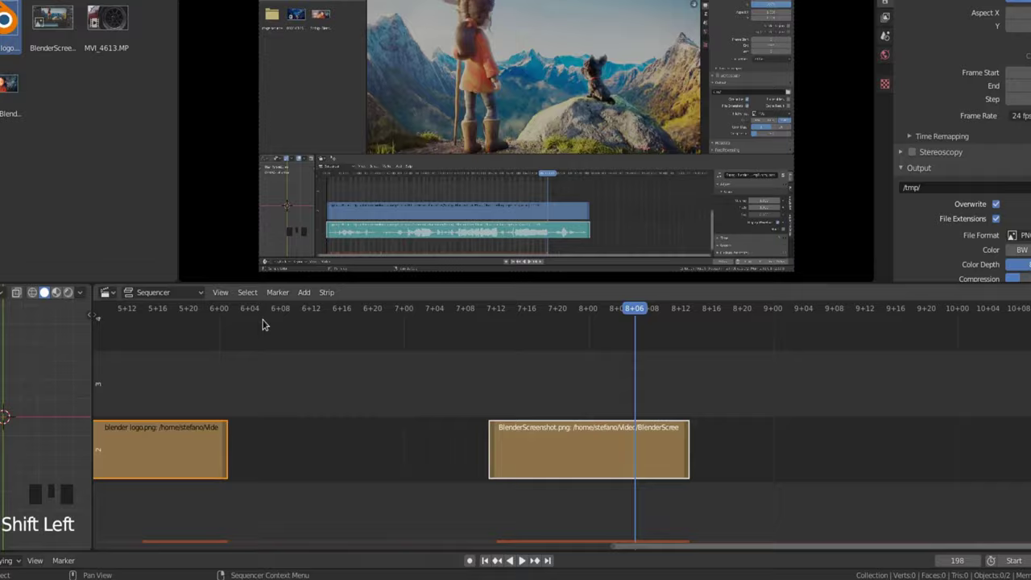
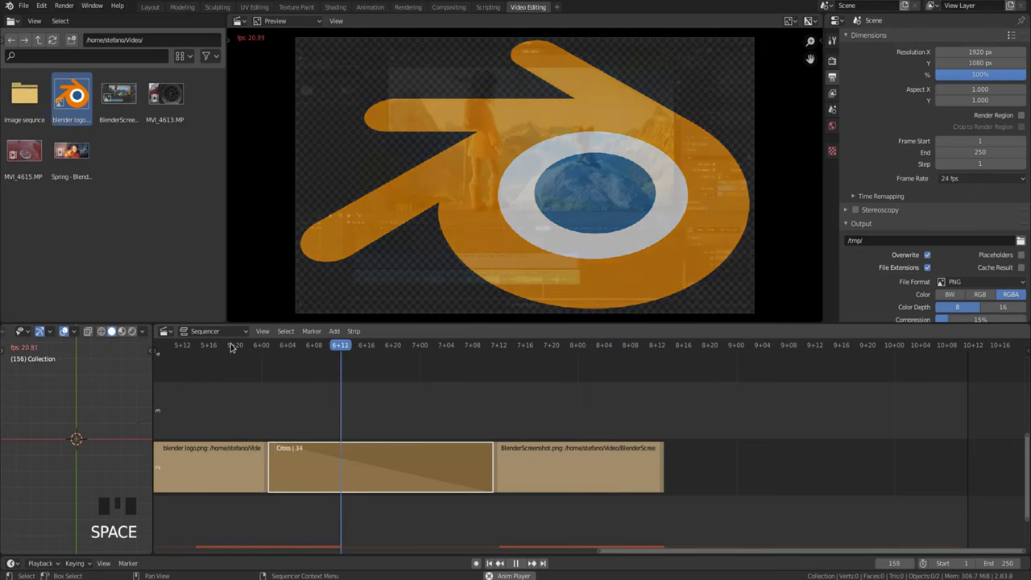
key(space)
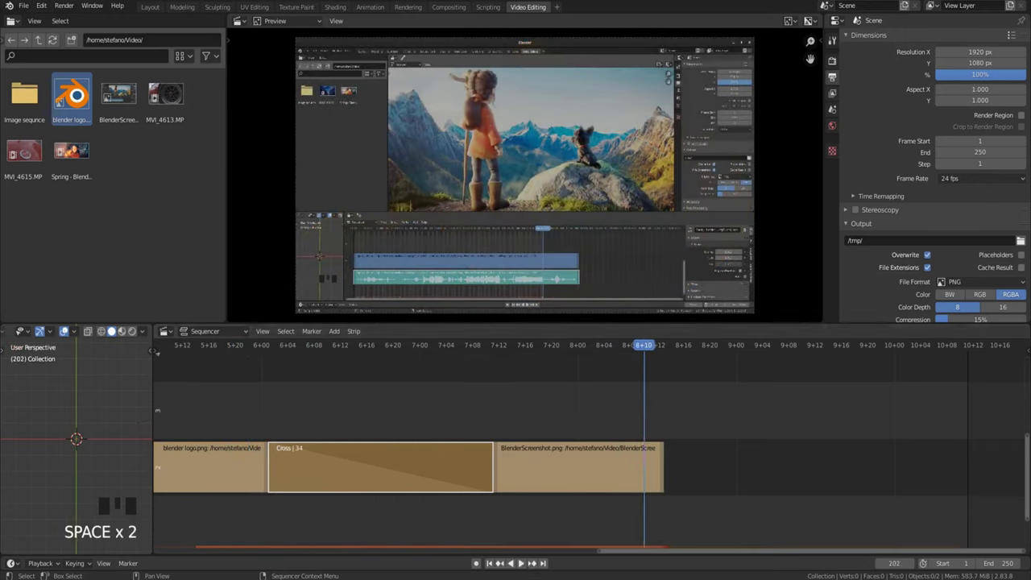
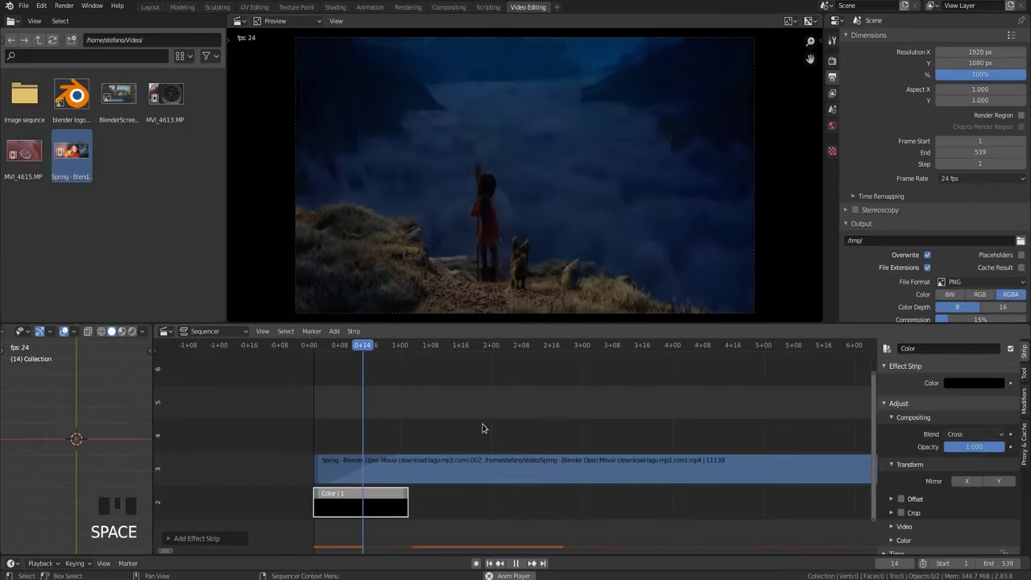
- Raise the Color strip's Value to 1.0 so it becomes white, then preview the fade
key(space)
click(490, 559)
key(space)
key(space)
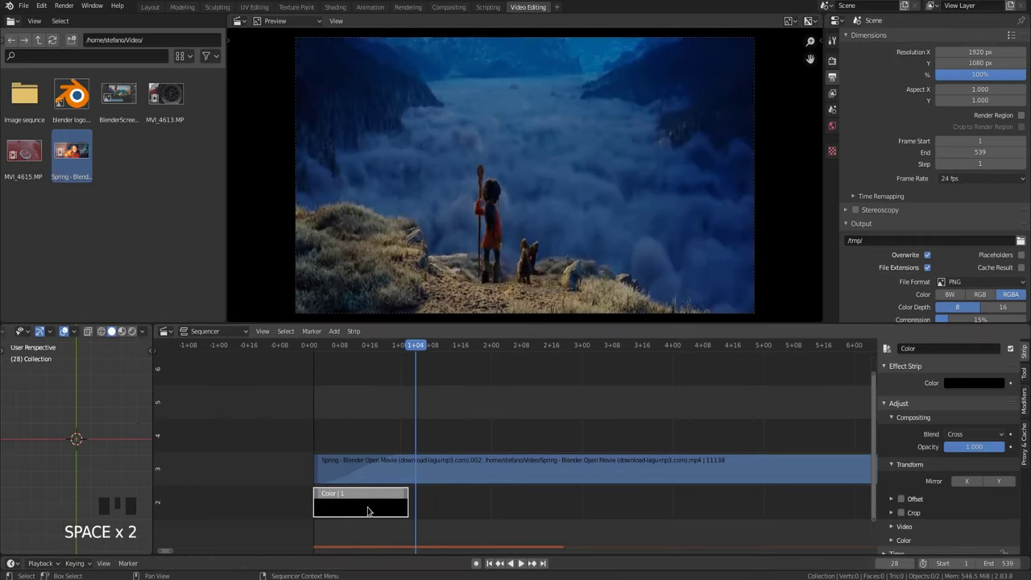
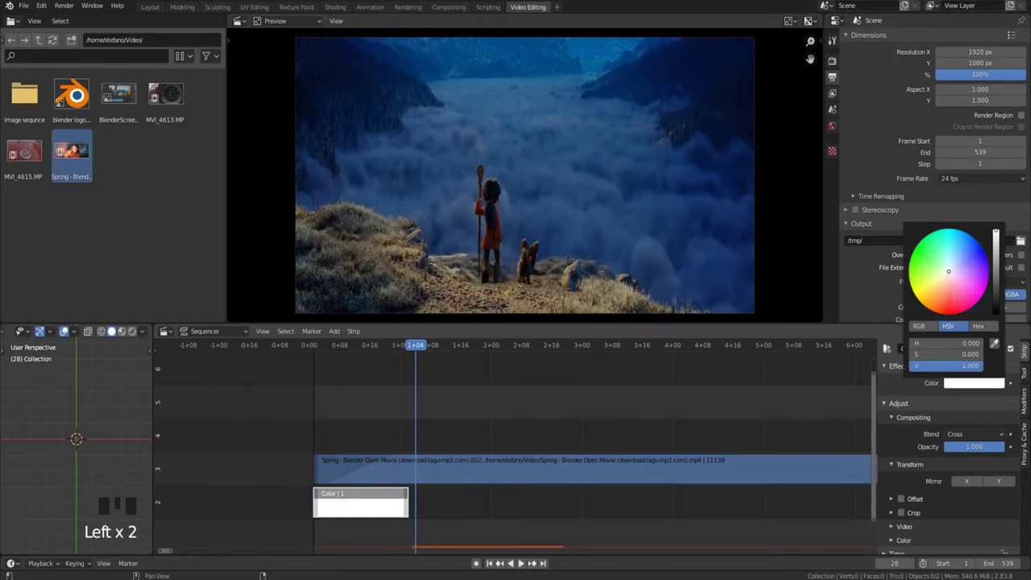
drag(493, 566, 515, 536)
key(space)
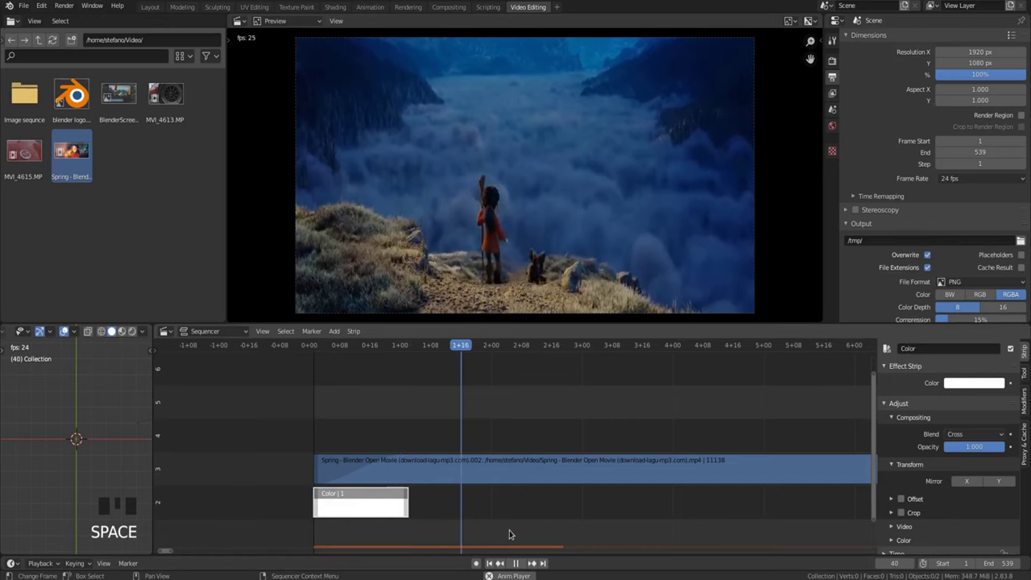
key(space)
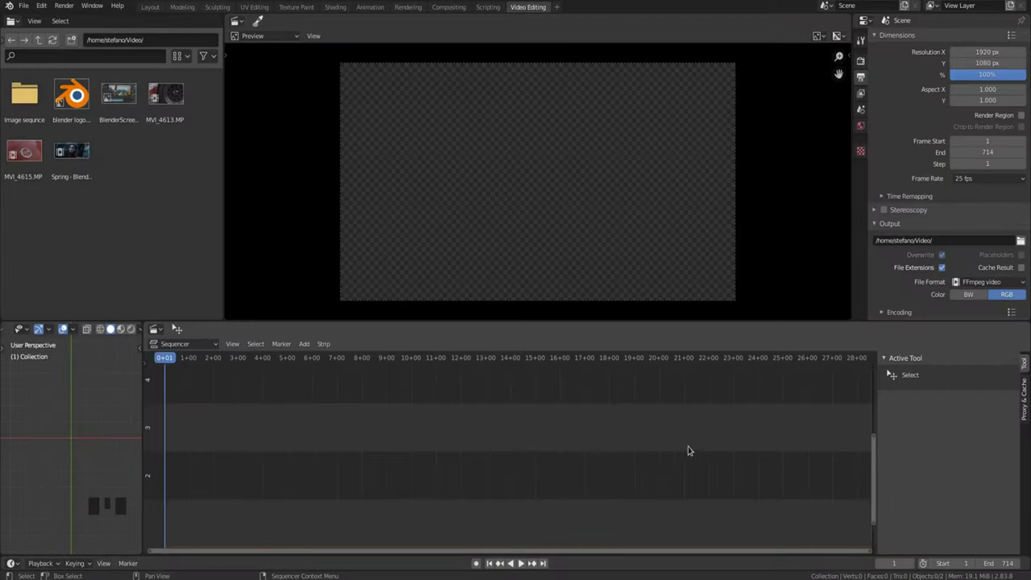
- Place MVI_4613.MP4 in the timeline and MVI_4615.MP4 directly after its end
drag(164, 92, 213, 438)
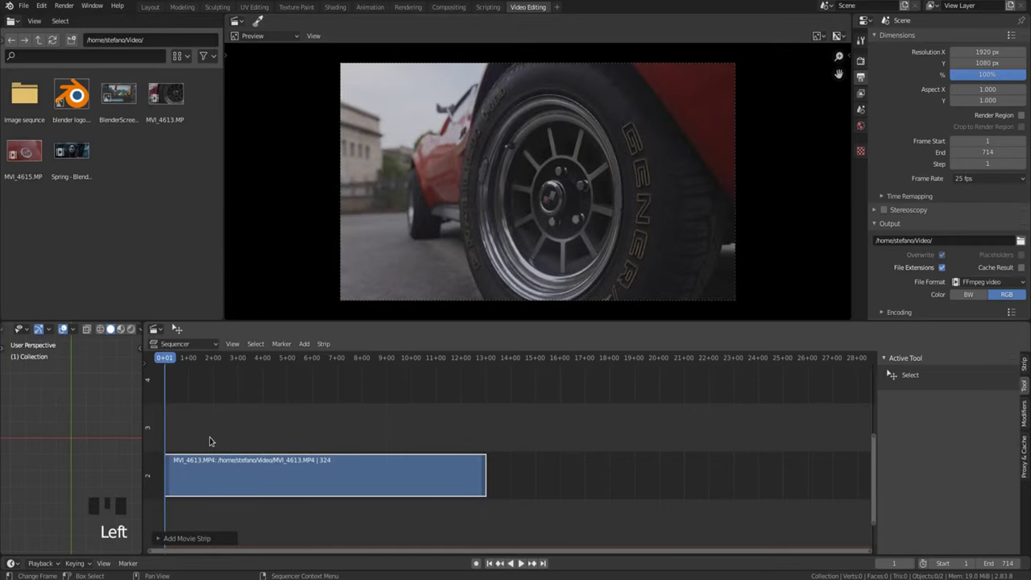
key(Page_Up)
drag(27, 151, 571, 499)
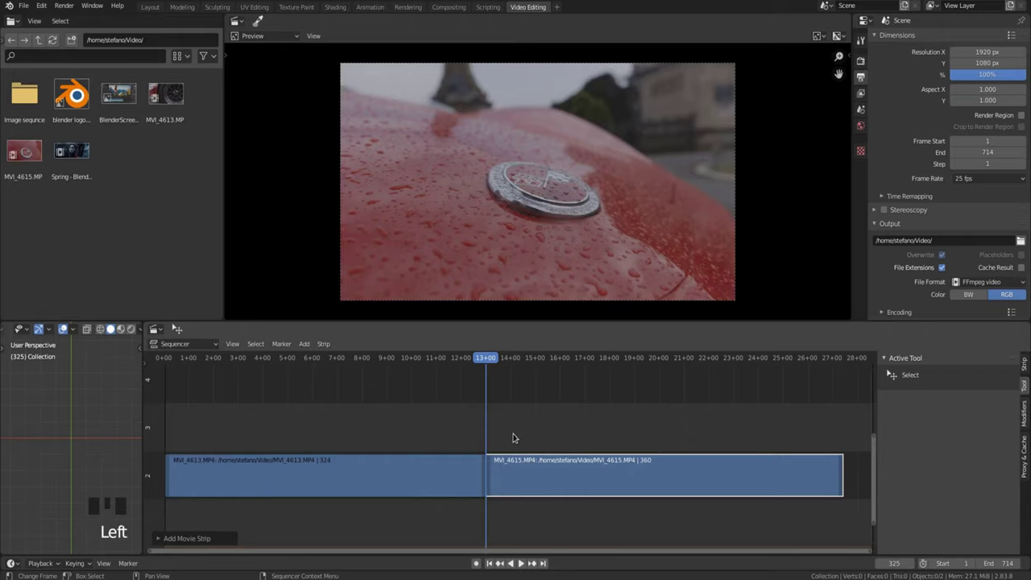
key(shift+a)
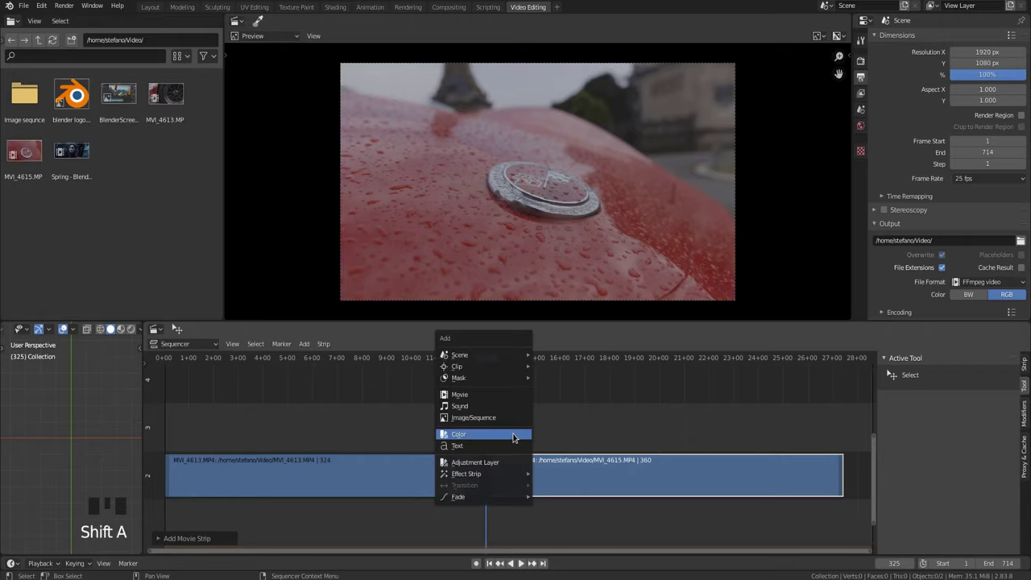
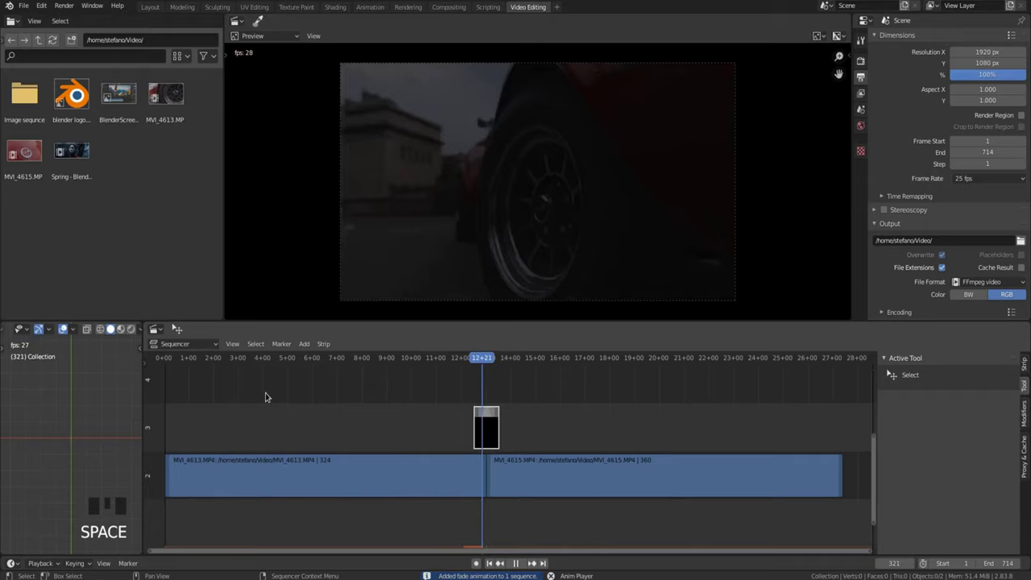
- Preview the Color strip transition over the MVI_4613–MVI_4615 cut
key(space)
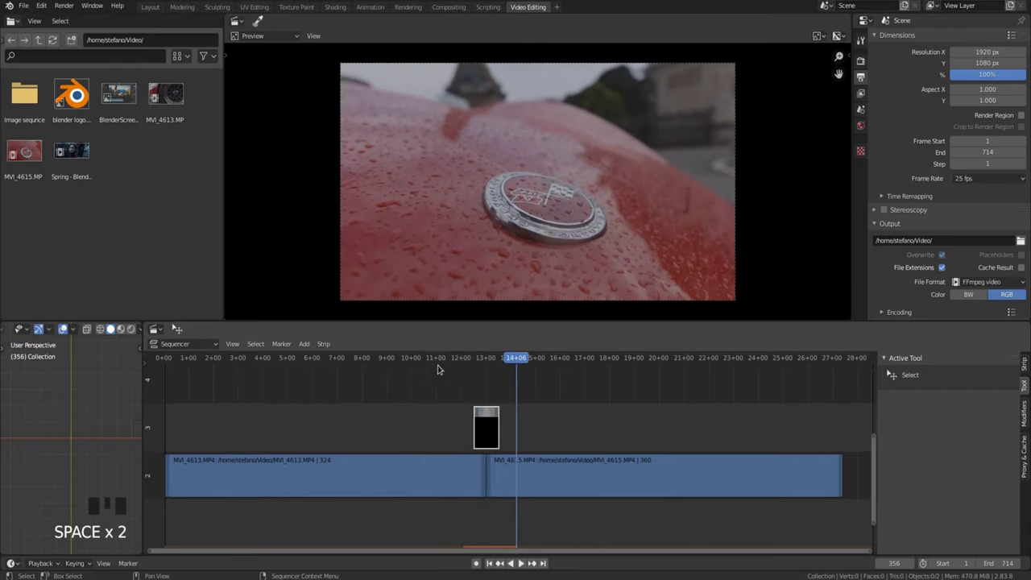
drag(453, 360, 378, 396)
key(space)
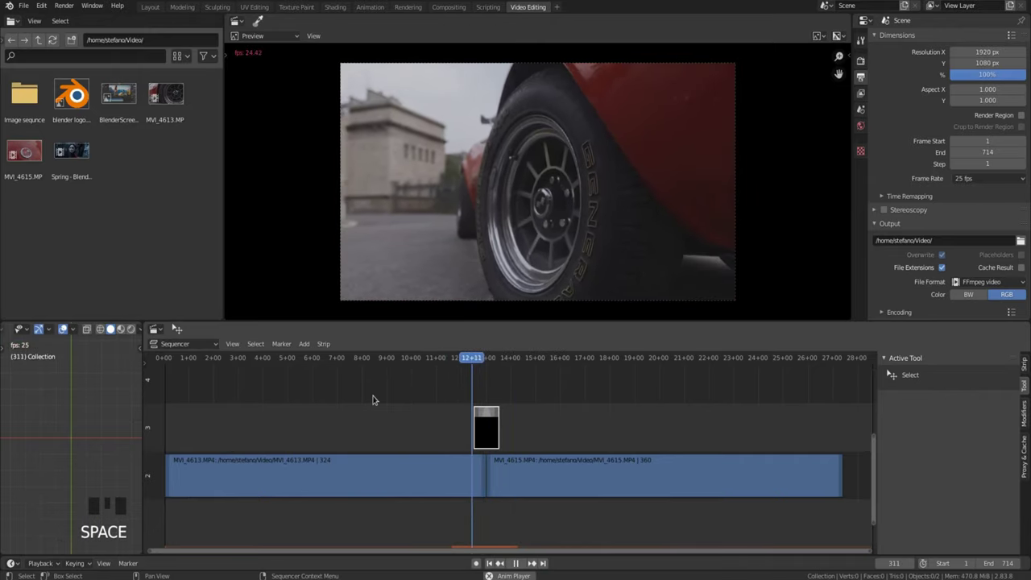
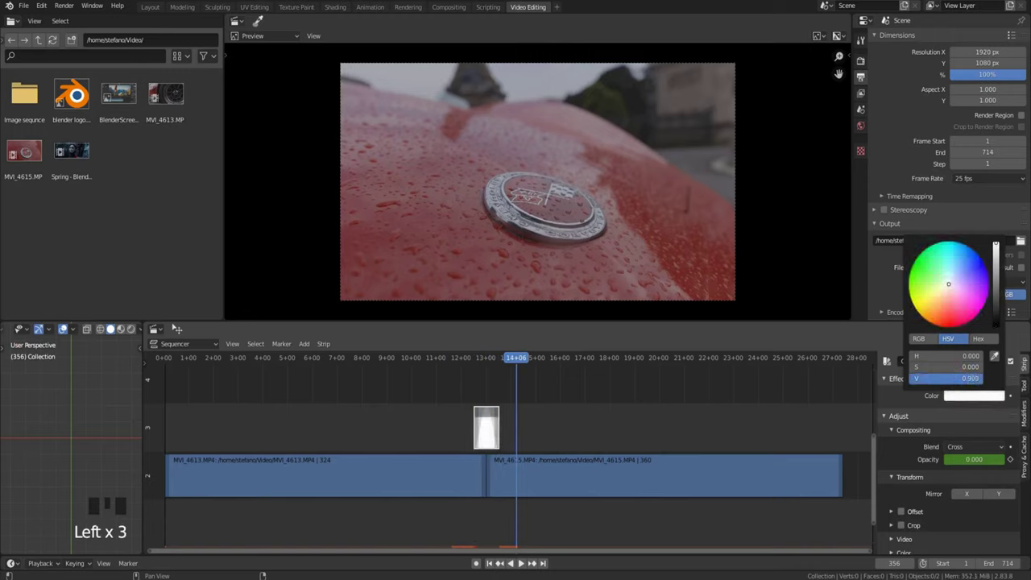
- Change the transition Color strip to white and preview the white flash
drag(468, 356, 341, 466)
key(space)
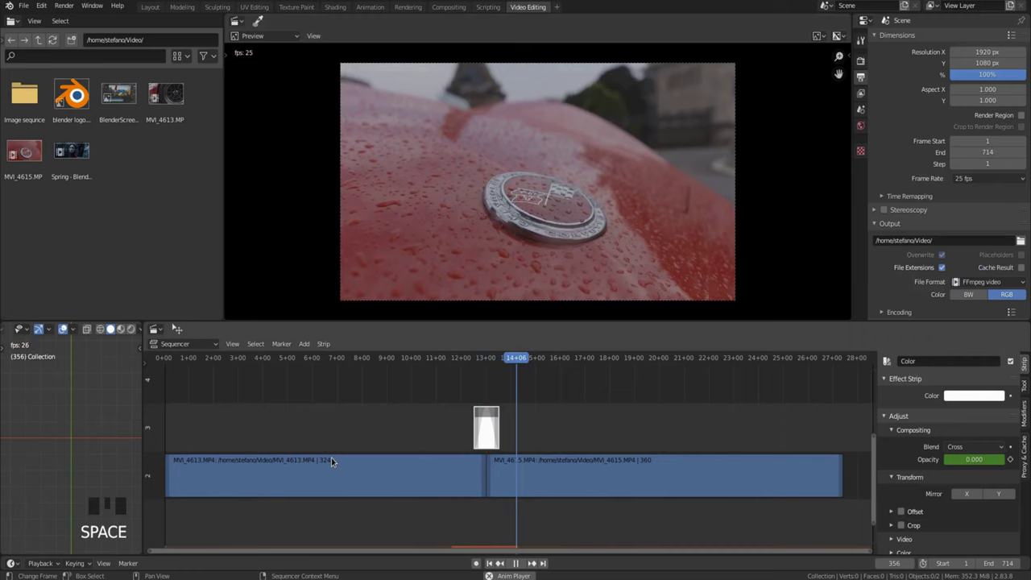
key(space)
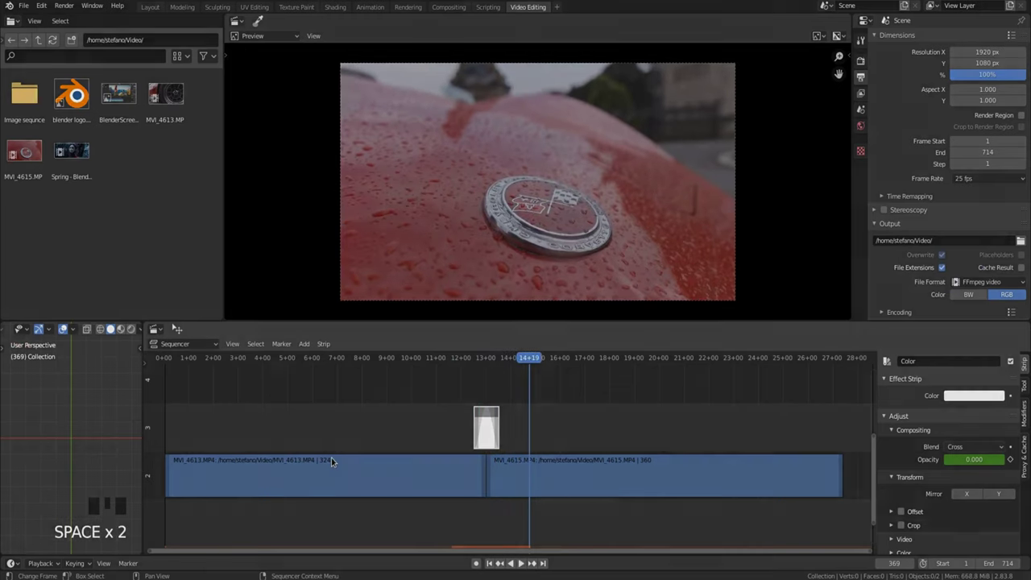
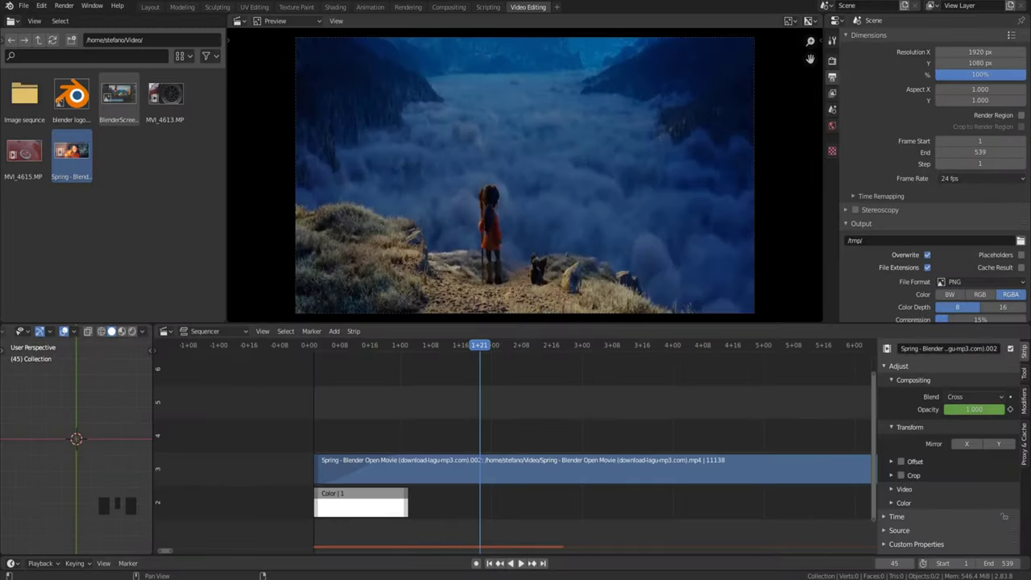
- Select the Spring movie strip in the timeline
click(492, 467)
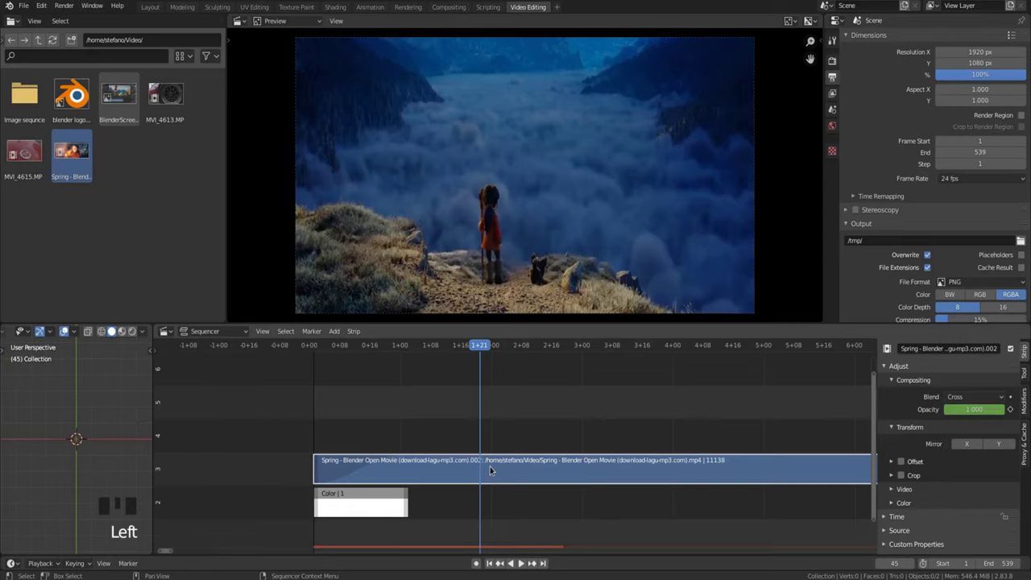
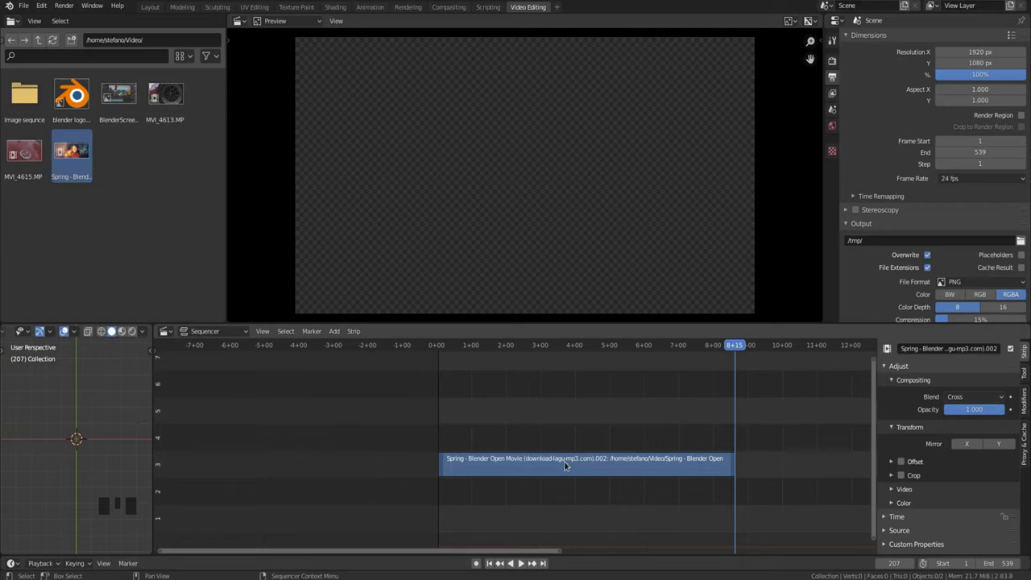
- Try several handle drags on the Spring strip, undoing each attempt
click(567, 461)
drag(748, 410, 845, 397)
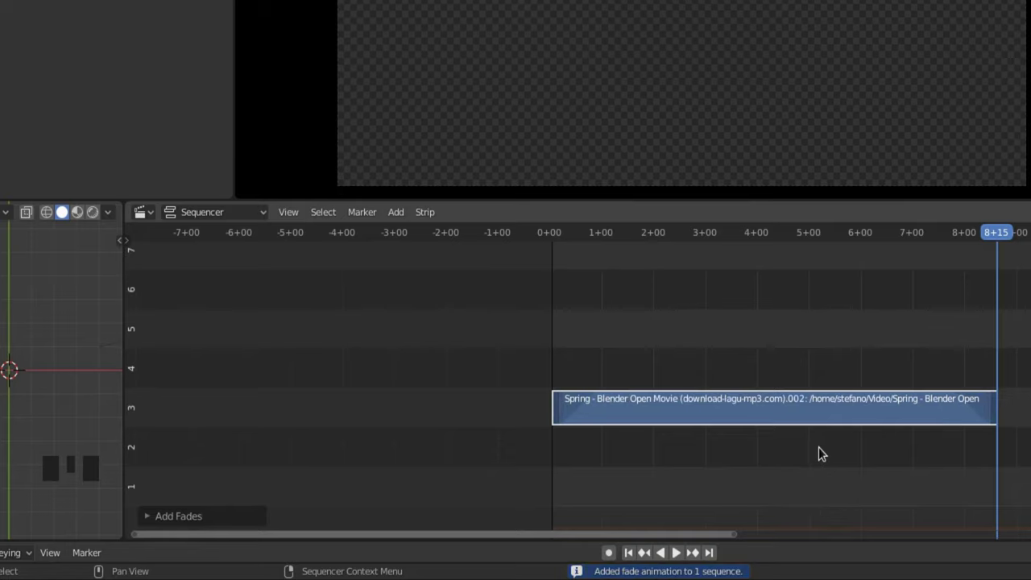
key(ctrl+z)
click(793, 420)
drag(793, 419, 868, 439)
key(ctrl+z)
drag(810, 419, 871, 481)
key(ctrl+z)
- Undo a further strip adjustment and scrub to mid-strip to check the fade
drag(924, 248, 815, 418)
drag(815, 418, 927, 494)
key(ctrl+z)
drag(867, 407, 965, 519)
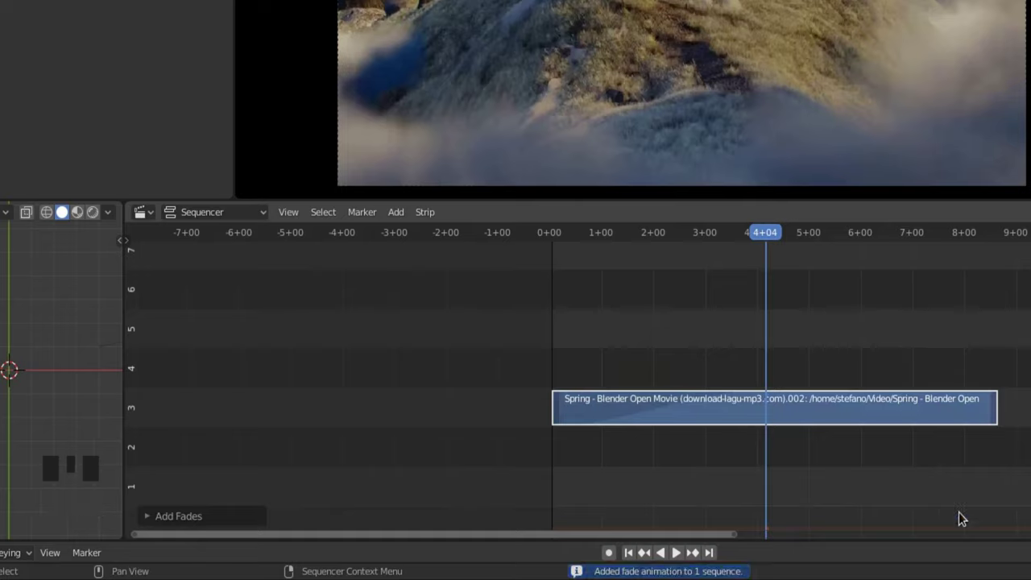